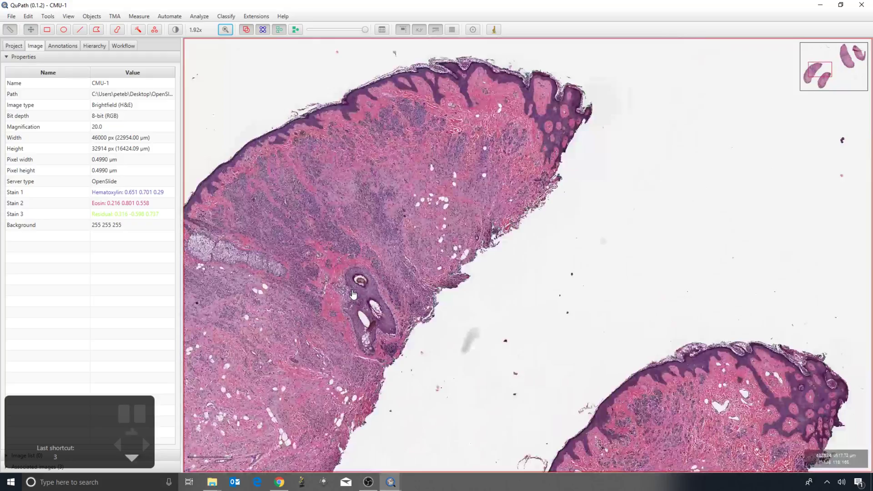
Draw a red rectangle annotation over the upper tissue
click(356, 294)
click(46, 32)
scroll(down, 3)
drag(310, 195, 381, 276)
scroll(down, 3)
Add an ellipse and a slanted polygon annotation beside the rectangle on the upper tissue
click(72, 34)
scroll(down, 3)
click(444, 143)
click(98, 34)
scroll(down, 3)
double_click(323, 92)
click(383, 133)
click(451, 83)
click(456, 88)
scroll(down, 3)
Toggle a toolbar display button repeatedly while zooming around the annotations
click(250, 30)
click(249, 30)
scroll(down, 3)
click(249, 30)
click(249, 30)
click(250, 30)
scroll(down, 3)
scroll(down, 3)
double_click(222, 78)
scroll(down, 3)
scroll(down, 3)
Inspect points across the tissue and toggle the display button again, leaving the three annotations filled red
click(244, 35)
double_click(321, 218)
scroll(down, 3)
double_click(455, 215)
scroll(down, 3)
double_click(624, 211)
scroll(down, 3)
scroll(down, 3)
click(247, 28)
scroll(down, 3)
click(246, 29)
click(247, 29)
click(247, 28)
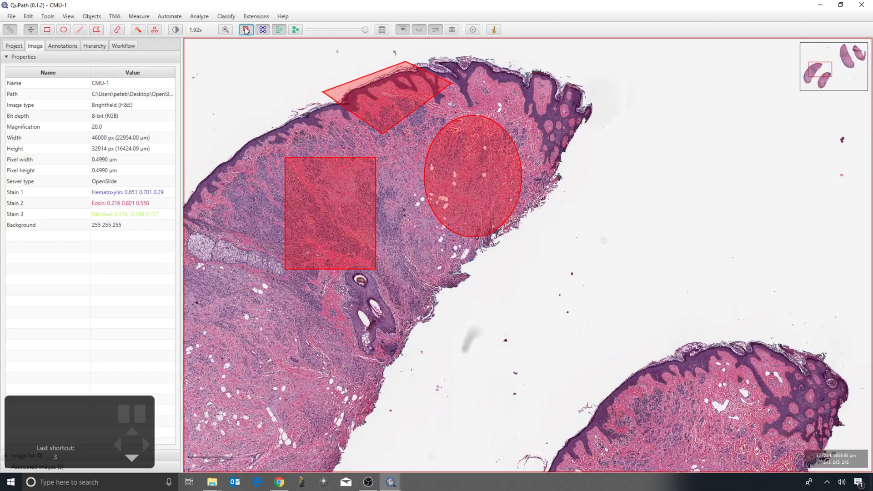
click(247, 29)
scroll(down, 3)
click(247, 29)
scroll(down, 3)
scroll(down, 3)
scroll(down, 3)
drag(369, 32, 383, 32)
scroll(down, 3)
scroll(down, 3)
click(381, 26)
scroll(down, 3)
scroll(down, 3)
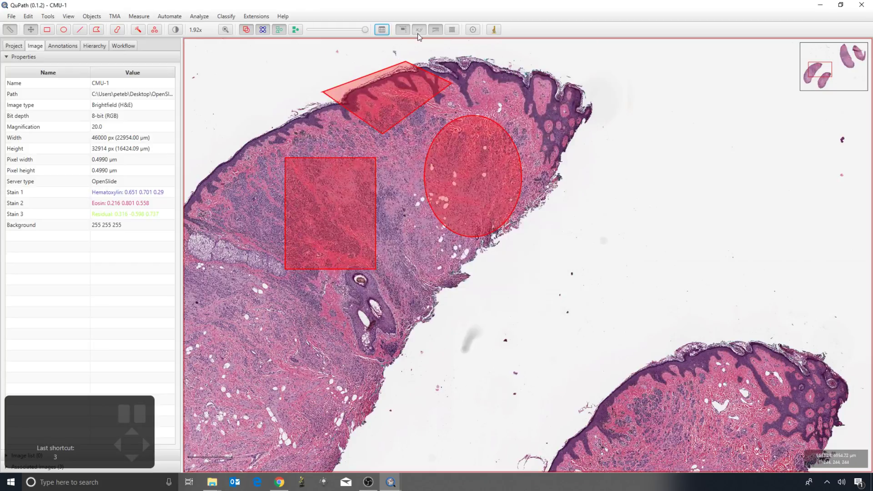
Toggle three further toolbar display buttons on and off, leaving the annotations unchanged
click(406, 32)
click(406, 33)
click(421, 33)
click(420, 32)
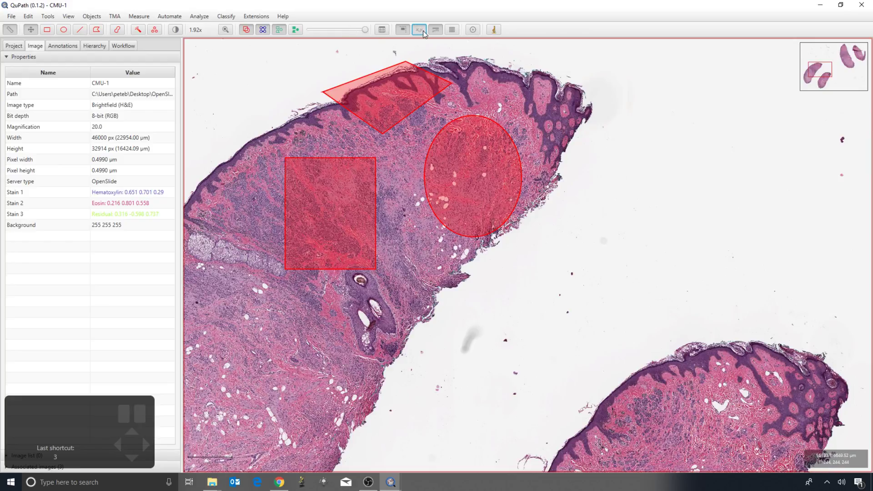
click(441, 33)
click(441, 33)
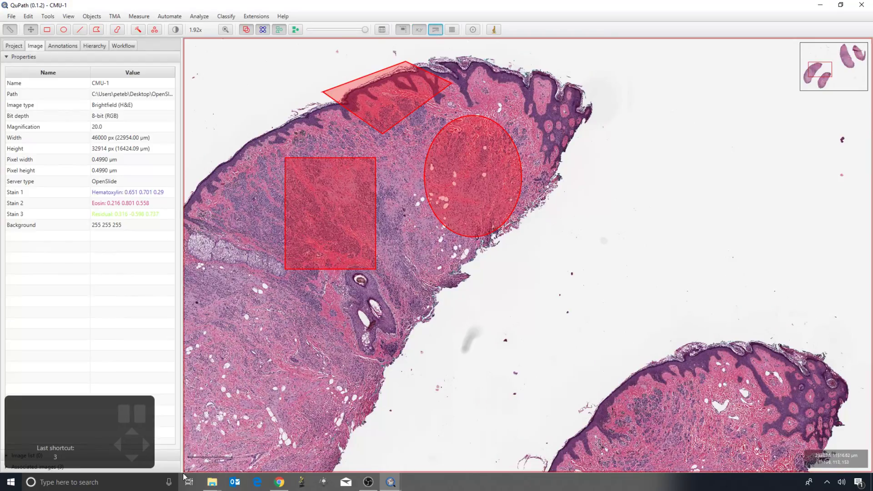
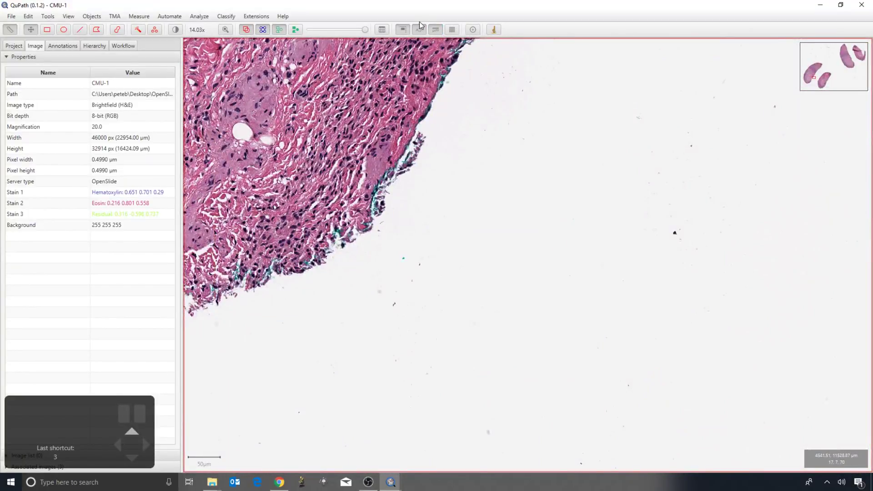
Switch the counting grid overlay on via its toolbar button while zooming on the tissue edge
click(453, 32)
scroll(up, 3)
click(453, 33)
scroll(up, 3)
click(453, 32)
click(453, 32)
click(452, 32)
Zoom out to moderate magnification and pan along the tissue edge under the grid
scroll(down, 3)
drag(319, 82, 452, 188)
scroll(down, 3)
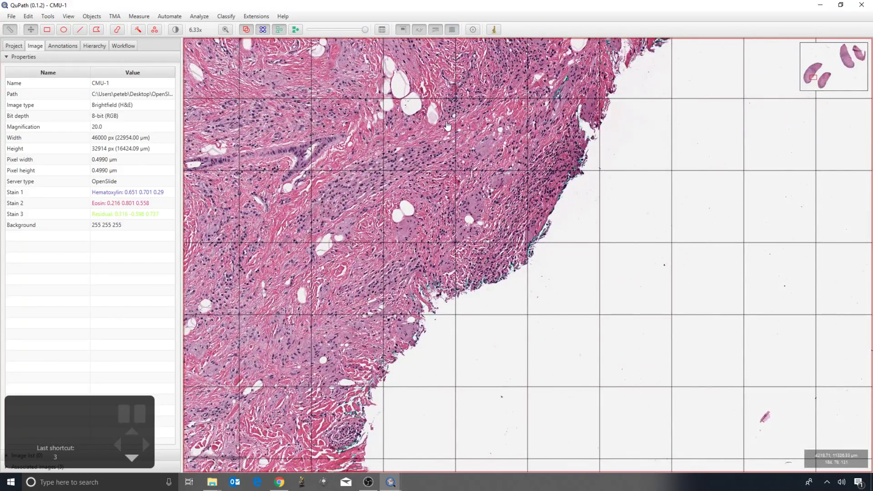